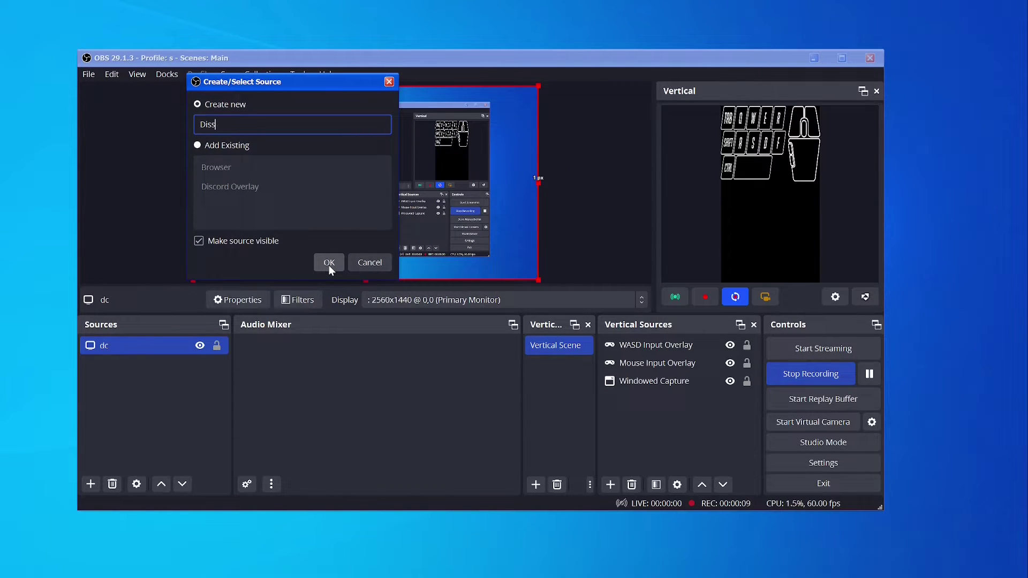
# - Name the new browser source 'Discord Example!' and confirm to reach its properties
pyautogui.press('space')
pyautogui.press('a')
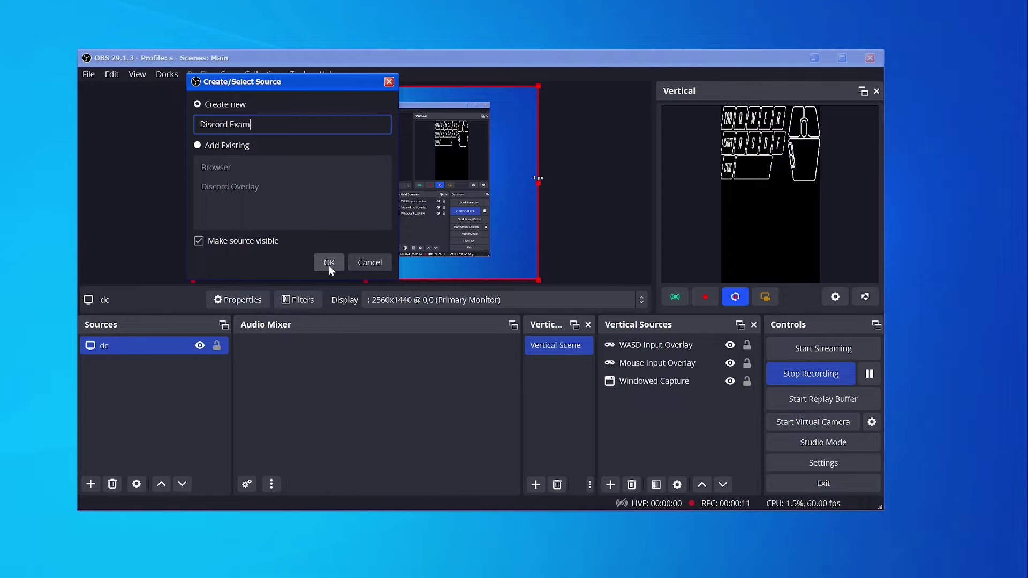
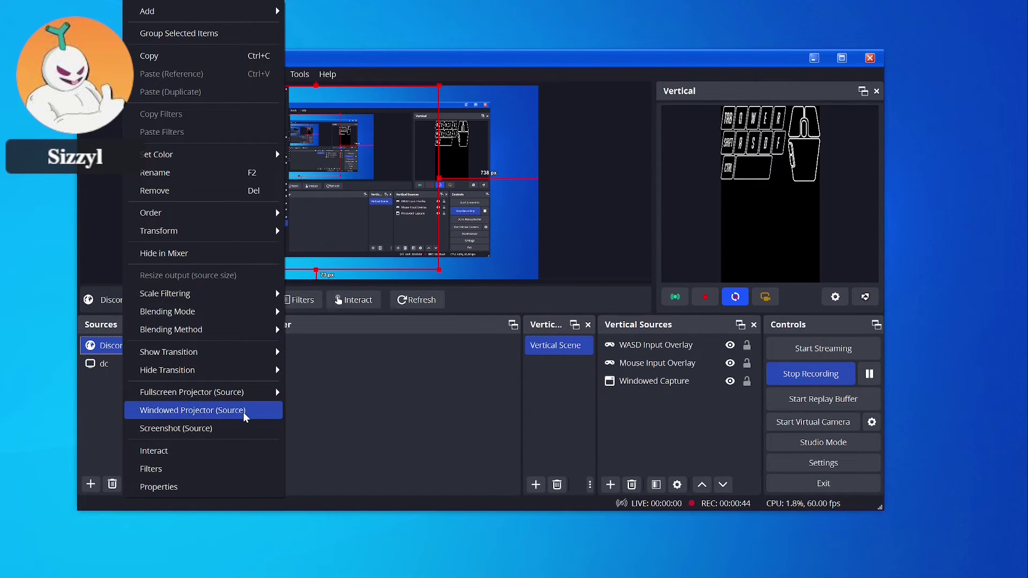
# - Center the Discord Example! overlay in the scene via Transform > Center to screen
pyautogui.click(252, 235)
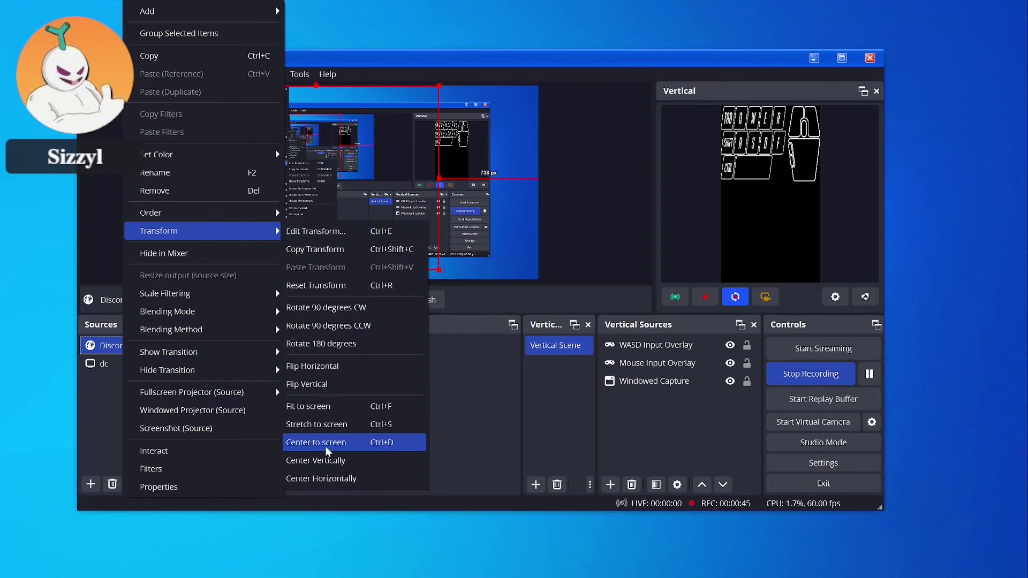
pyautogui.click(341, 430)
pyautogui.click(538, 279)
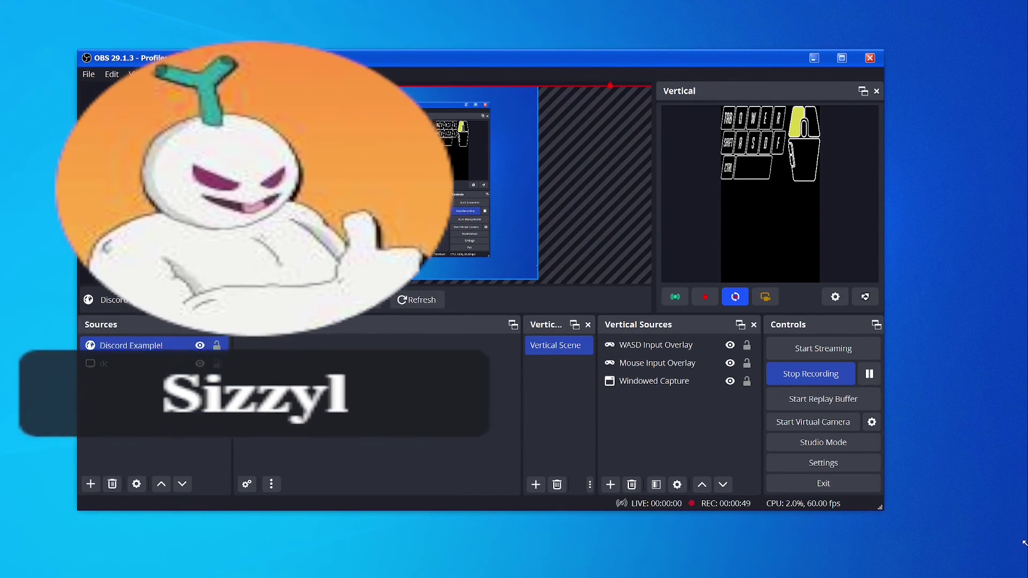